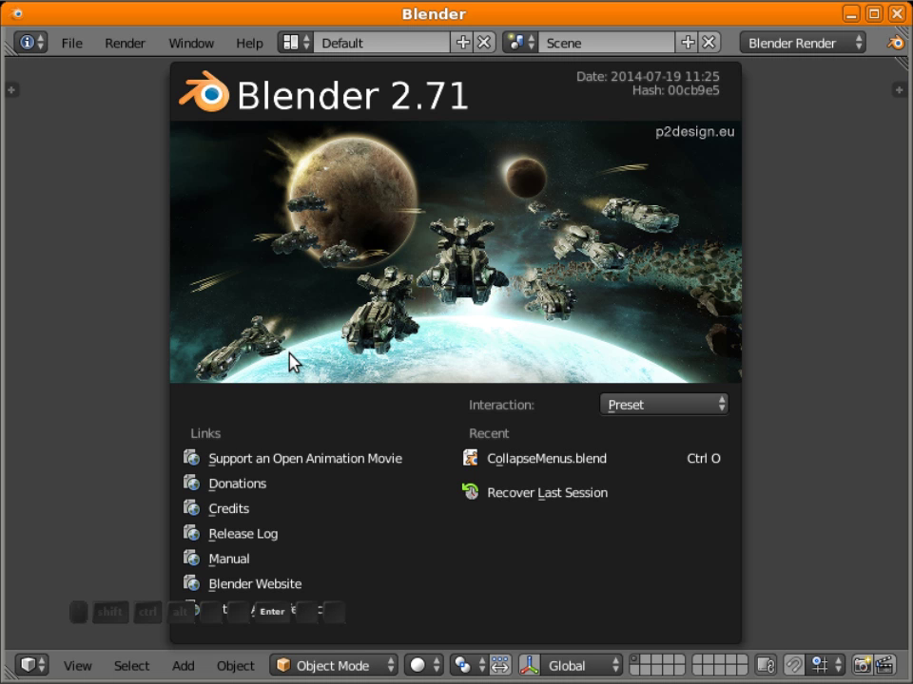
Clear the default objects from the scene and bring up the Add menu.
left_click_drag(296, 357, 339, 372)
key("shift+a")
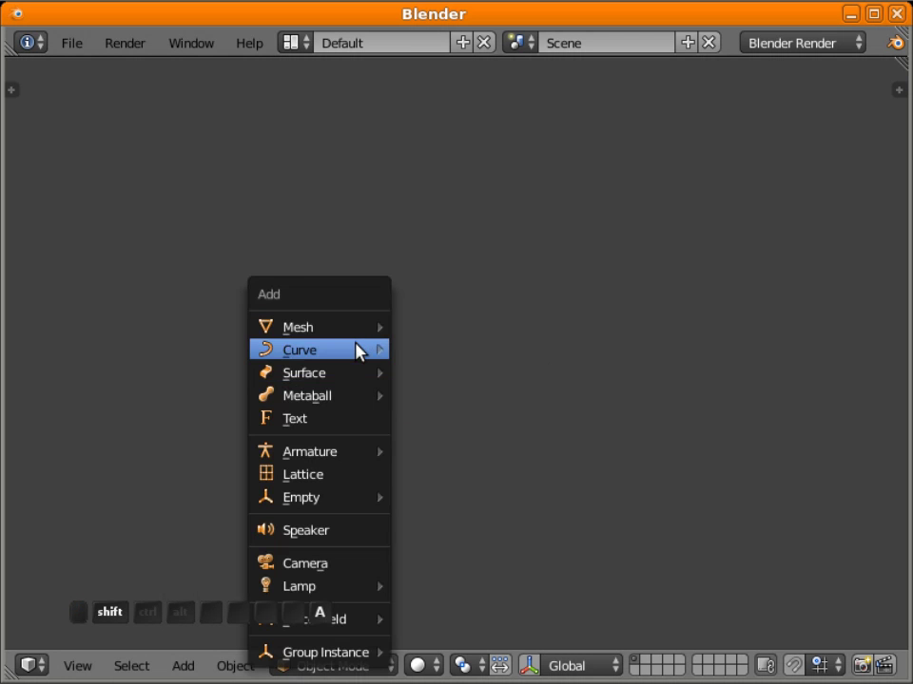
Add a plane mesh at the scene centre.
left_click(442, 335)
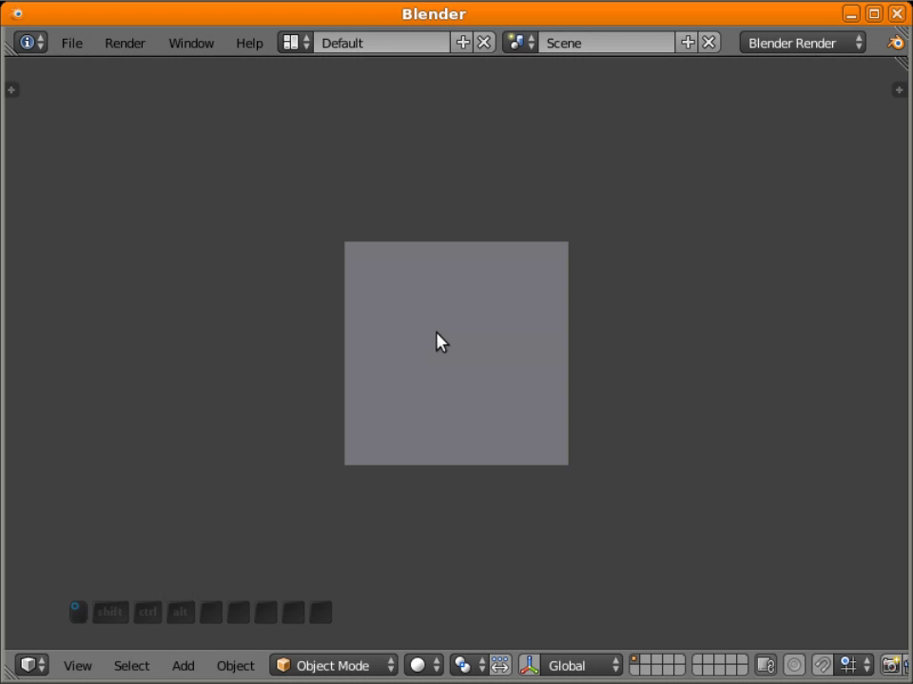
Enter Edit Mode and select the bottom-left and top-right corner vertices for the diagonal edge.
key("Tab")
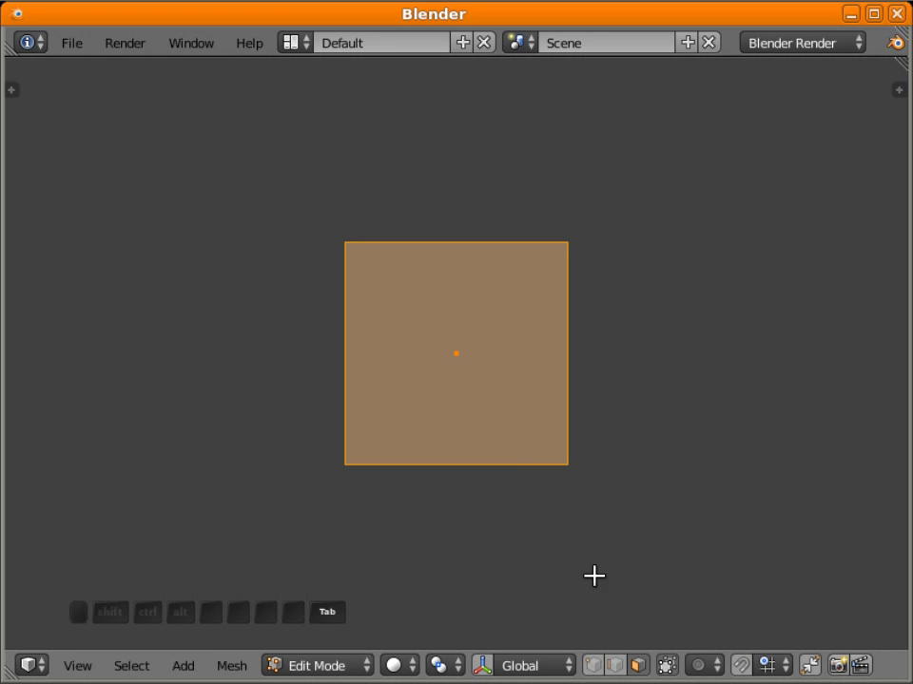
left_click(593, 668)
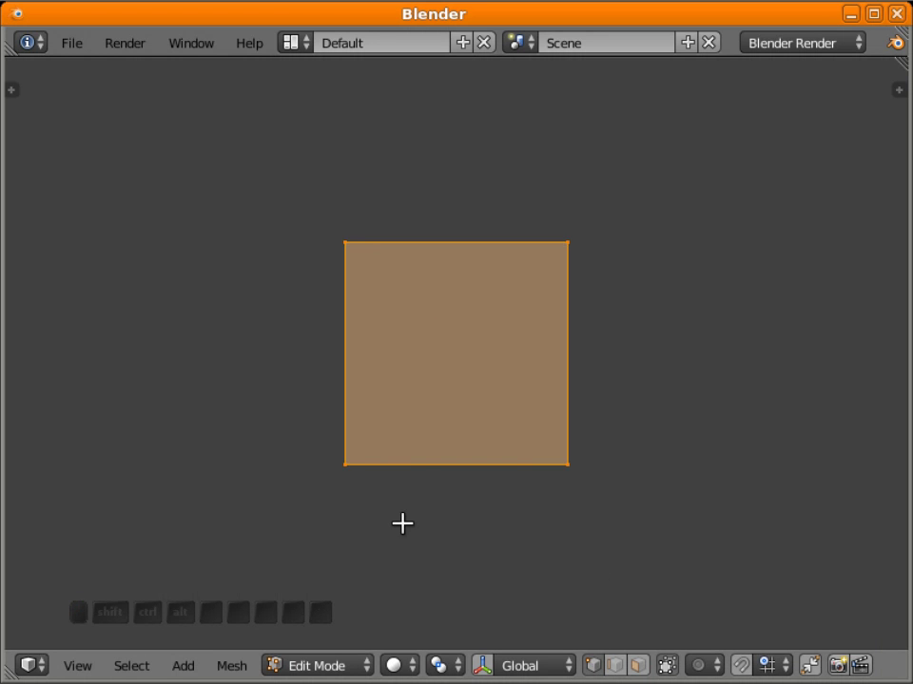
right_click(349, 461)
right_click(449, 320)
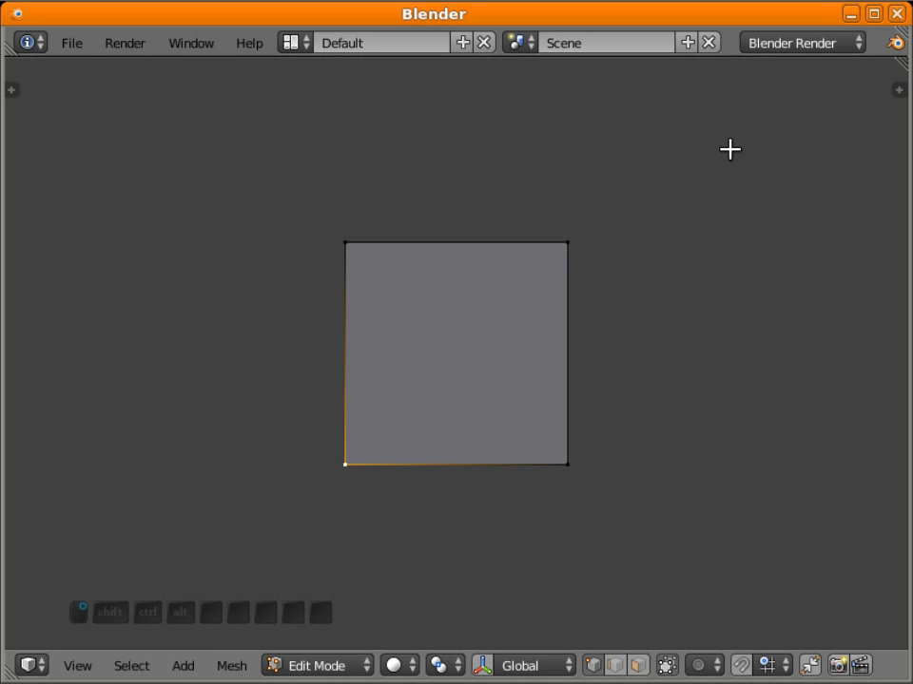
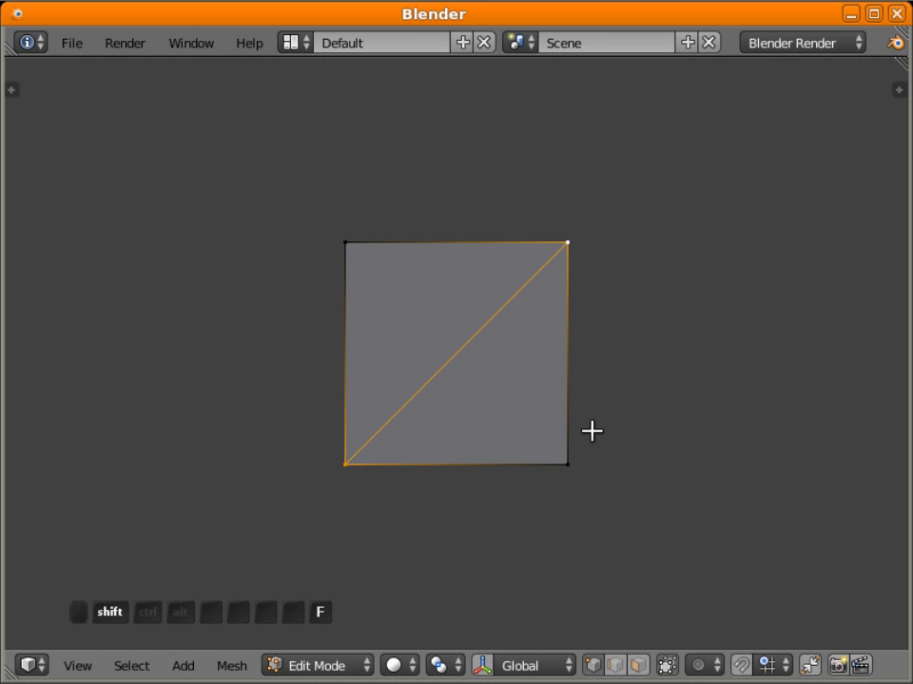
key("shift+a")
key("shift+a")
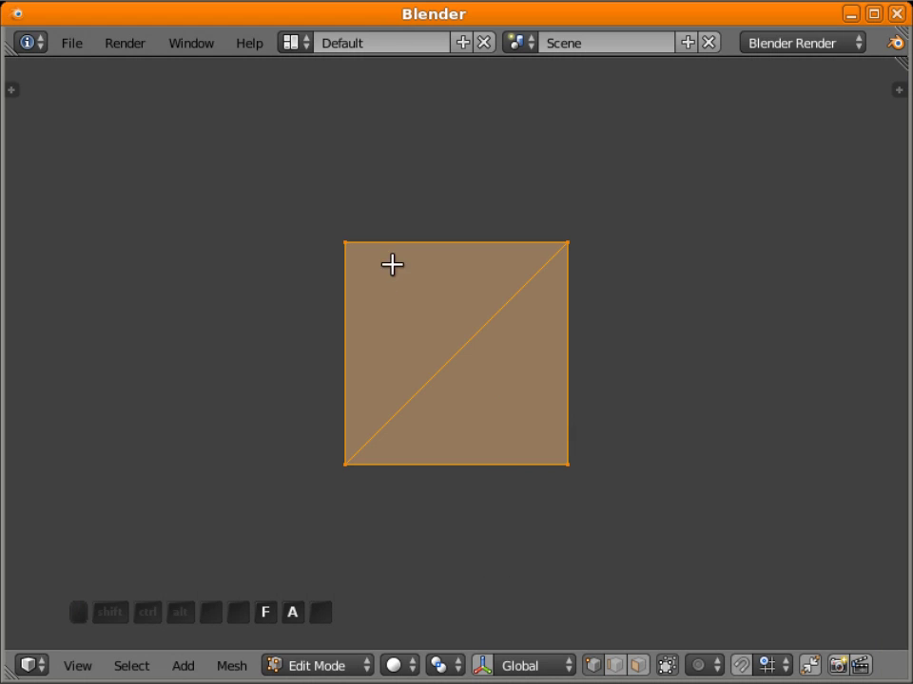
Cycle through face, edge and vertex select modes to inspect the diagonal edge on the plane.
left_click(450, 302)
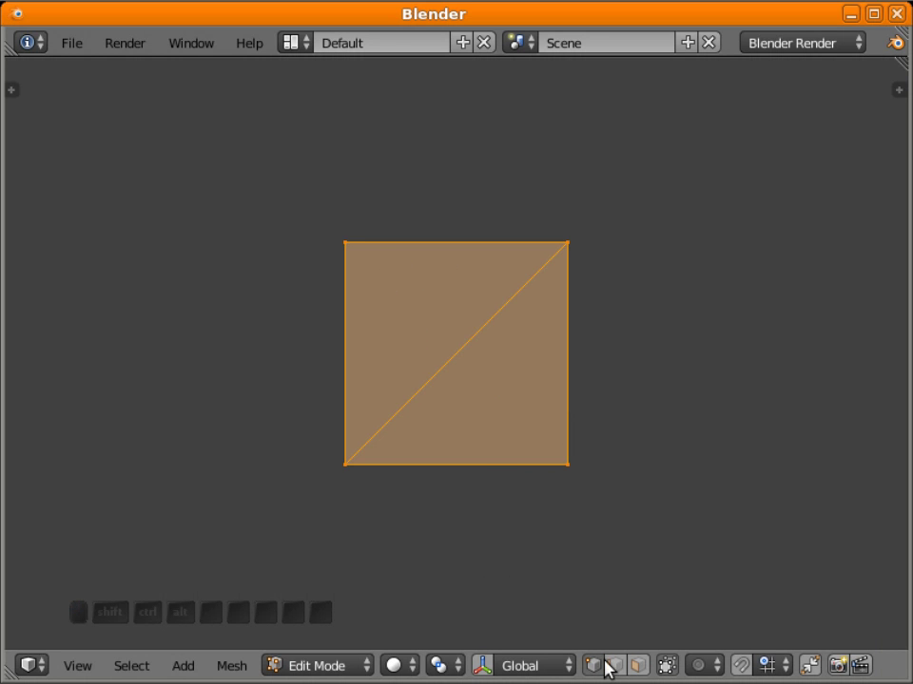
left_click(632, 654)
left_click(648, 654)
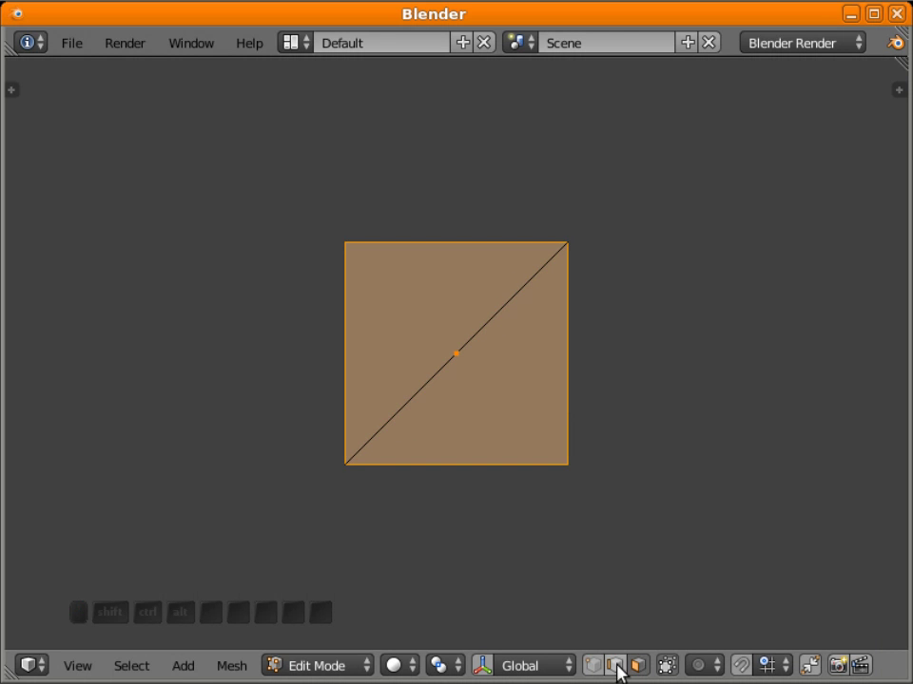
left_click(594, 663)
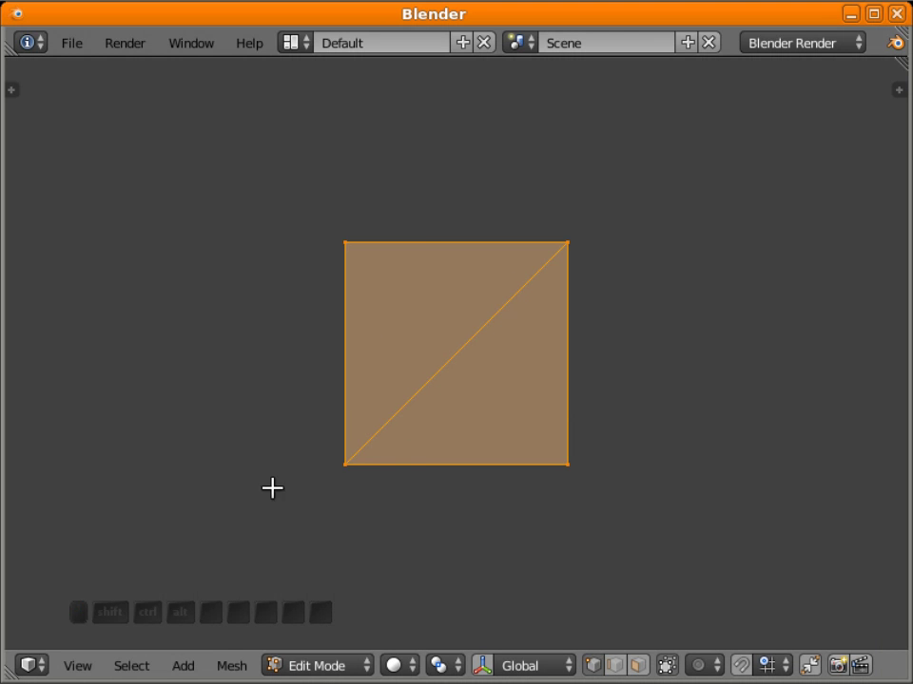
Split the plane along the diagonal with Mesh > Faces > Split by Edges and view the two triangles in face select.
left_click(228, 665)
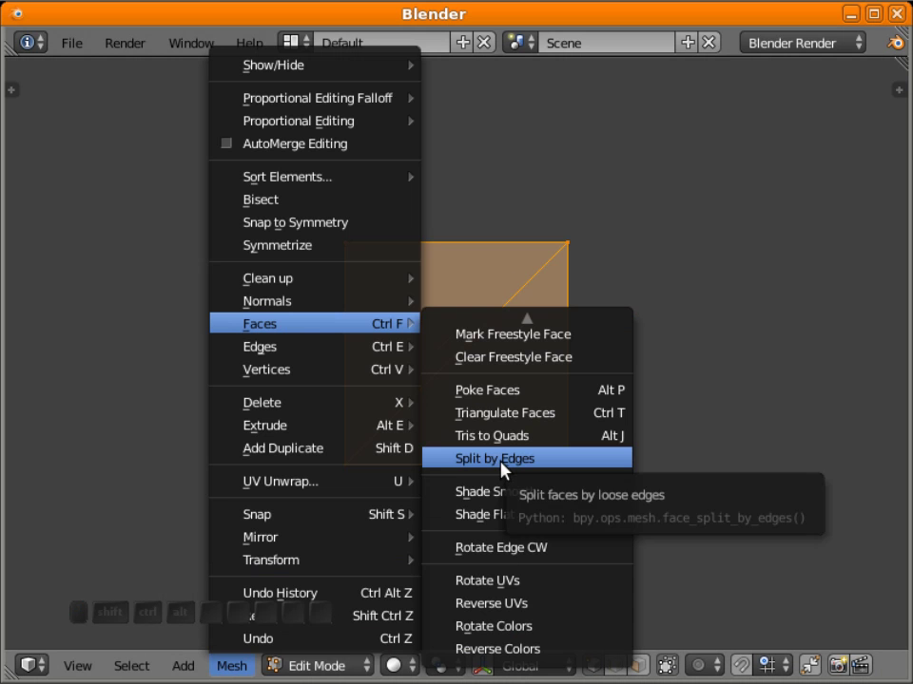
left_click(506, 464)
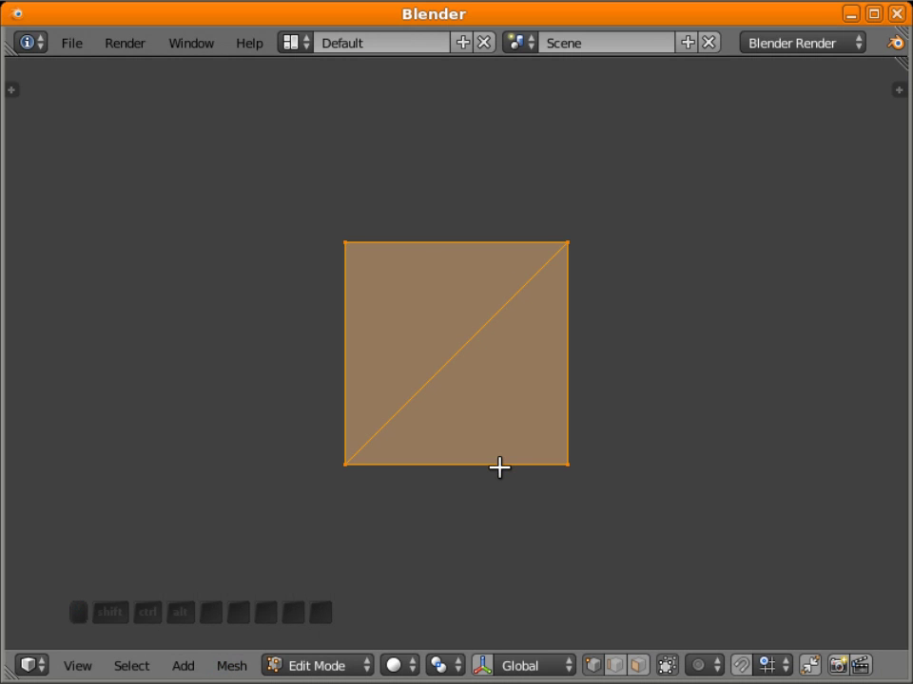
left_click(646, 660)
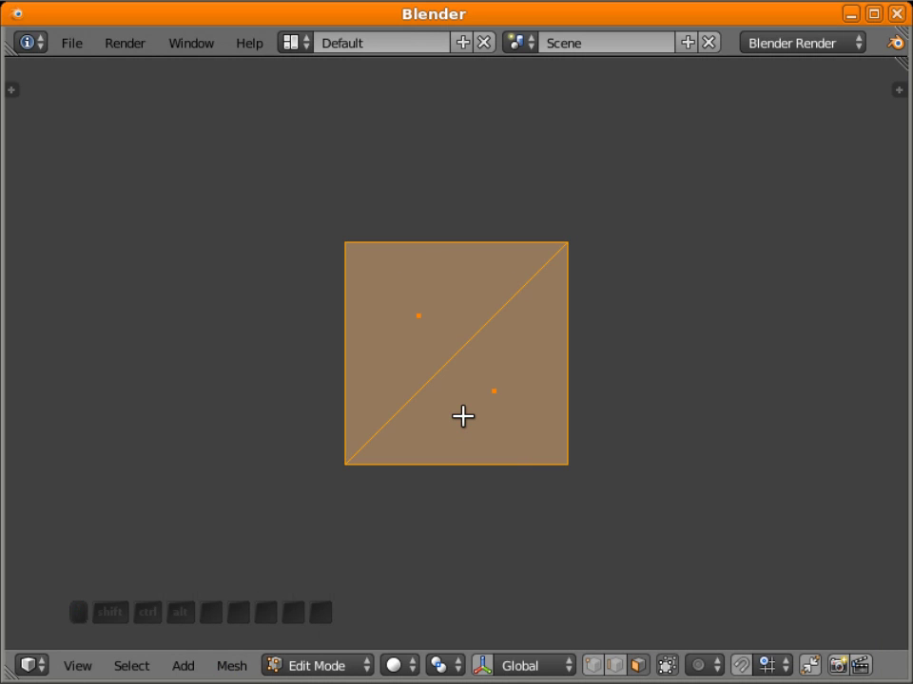